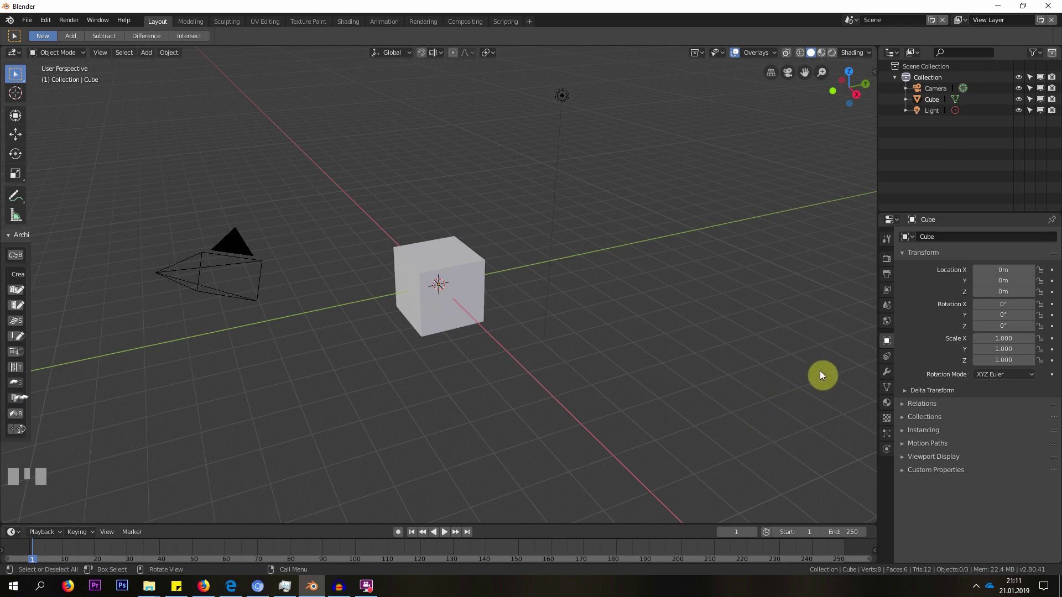
- Add a Mirror modifier to the default cube from the Modifier Properties
left_click(884, 380)
left_click_drag(951, 238, 986, 219)
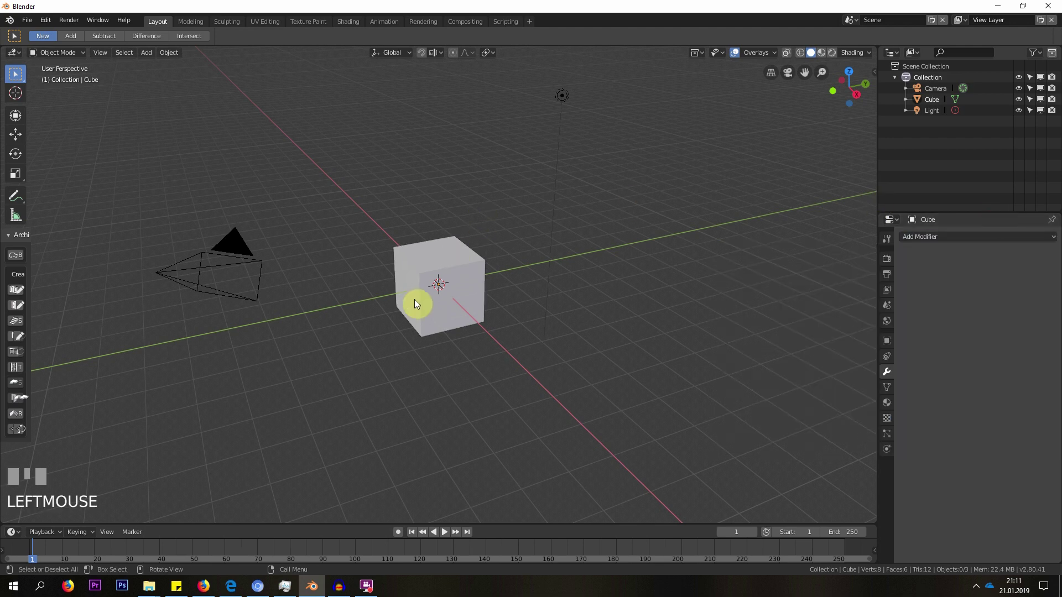
left_click_drag(411, 336, 422, 367)
left_click(422, 368)
left_click_drag(425, 366, 977, 238)
- Try the Y and Z mirror axes, then leave the cube mirrored along X only
left_click_drag(977, 238, 634, 297)
left_click_drag(634, 296, 903, 320)
left_click(903, 320)
left_click(910, 310)
left_click(906, 329)
- In Edit Mode, move the cube's vertices off-centre so the X-mirrored copy separates
left_click(904, 315)
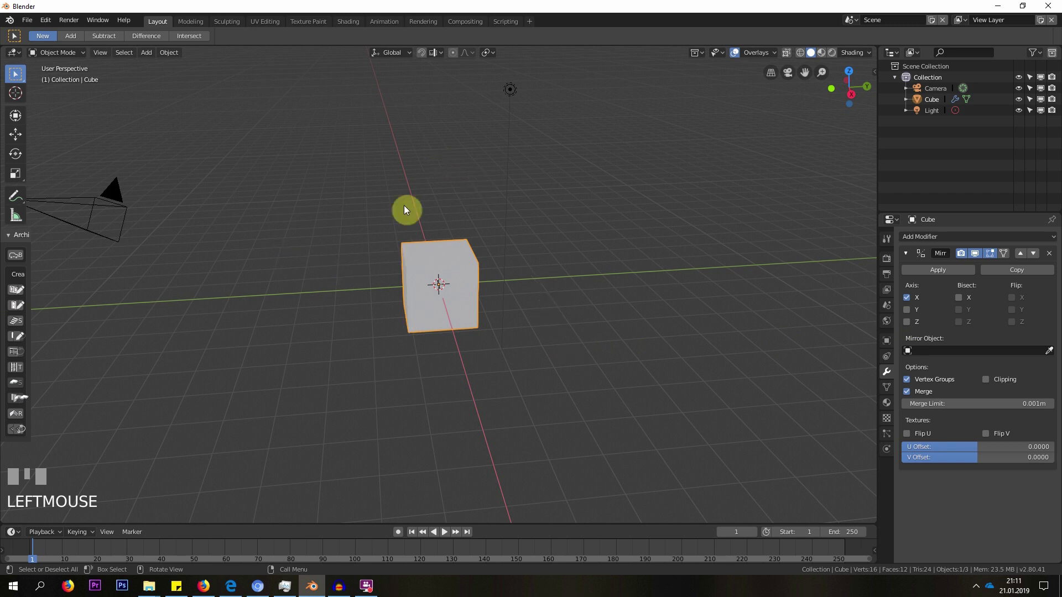
key("Tab")
left_click(68, 59)
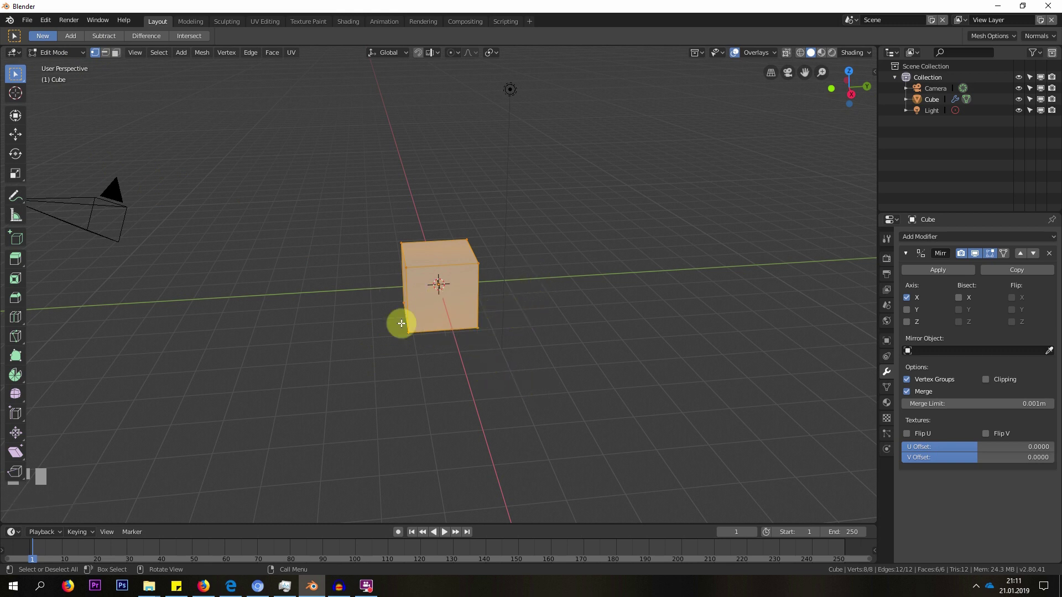
left_click_drag(521, 381, 384, 271)
key("g")
left_click(384, 271)
left_click_drag(357, 374, 657, 385)
key("g")
left_click(657, 385)
- Enable Y and Z mirror axes too and shift the mesh into a cluster of eight cubes
left_click_drag(598, 416, 750, 354)
key("g")
left_click(750, 354)
left_click(920, 309)
left_click(905, 329)
left_click_drag(630, 318, 608, 272)
key("g")
left_click(608, 272)
left_click_drag(404, 385, 499, 146)
scroll("down", 3)
- Back in Object Mode, add a Suzanne monkey head, move it beside the cubes and scale it up
key("Tab")
key("shift+a")
key("g")
key("Escape")
left_click(499, 145)
key("g")
left_click(672, 269)
key("s")
left_click(739, 427)
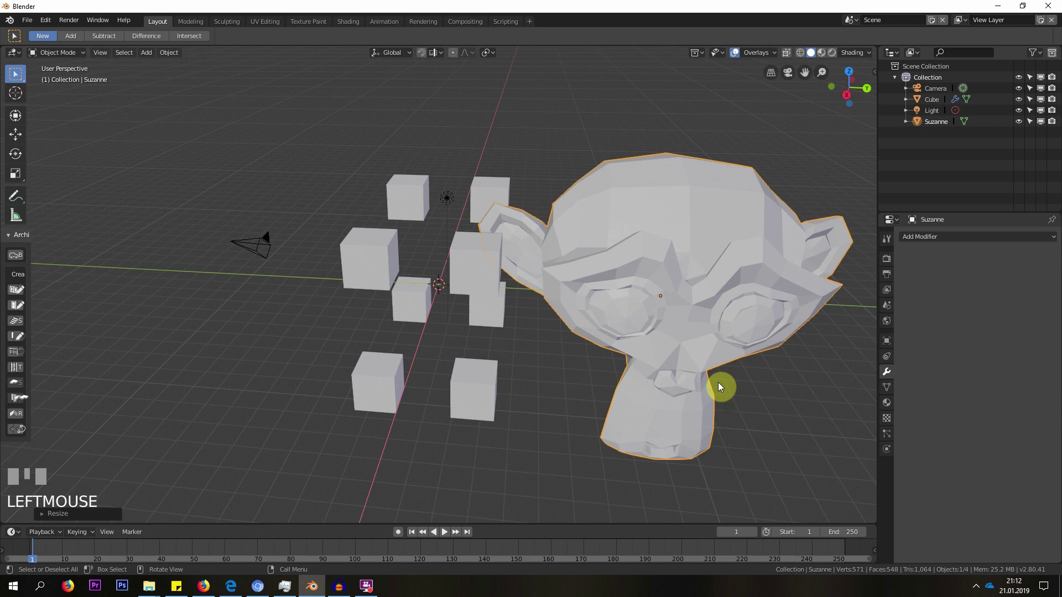
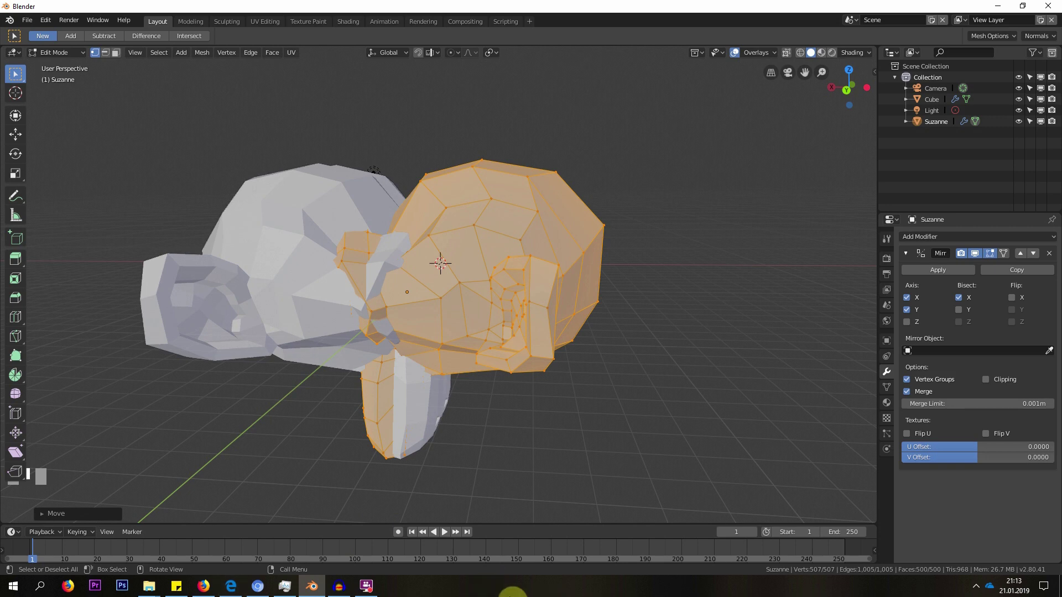
- Turn on Bisect Y and Flip for Suzanne's Mirror modifier
left_click_drag(484, 340, 1019, 299)
left_click(1019, 300)
left_click_drag(614, 332, 965, 312)
key("a")
left_click(966, 312)
left_click_drag(539, 368, 961, 315)
- Review the mirror result in edit mode and adjust the Mirror panel settings
key("Tab")
scroll("down", 3)
scroll("up", 3)
left_click(960, 315)
left_click_drag(961, 315, 981, 293)
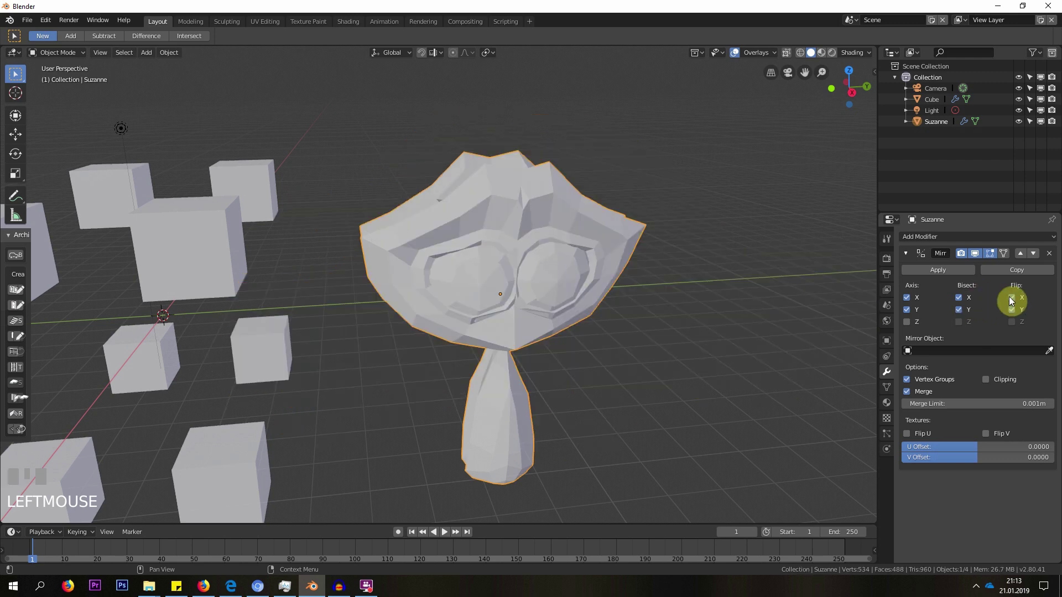
left_click_drag(805, 302, 755, 333)
scroll("down", 3)
- Add a second cube, move it off to the side and bring up its Add Modifier list
key("shift+a")
key("g")
scroll("down", 3)
key("Tab")
left_click(967, 246)
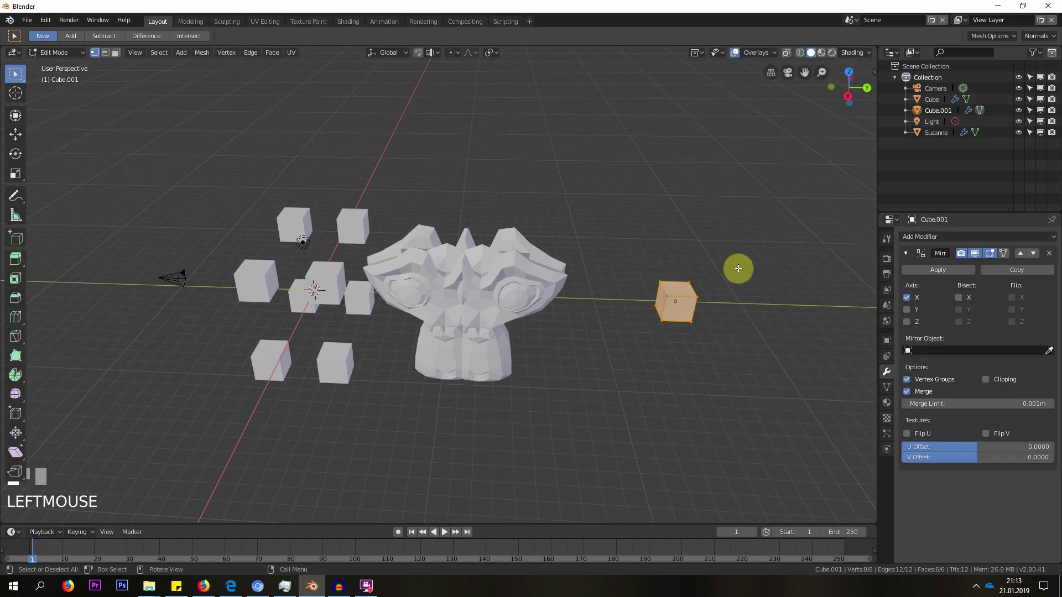
- Give Cube.001 a Mirror modifier on X and Y, producing four copies off to the side
key("g")
left_click(919, 300)
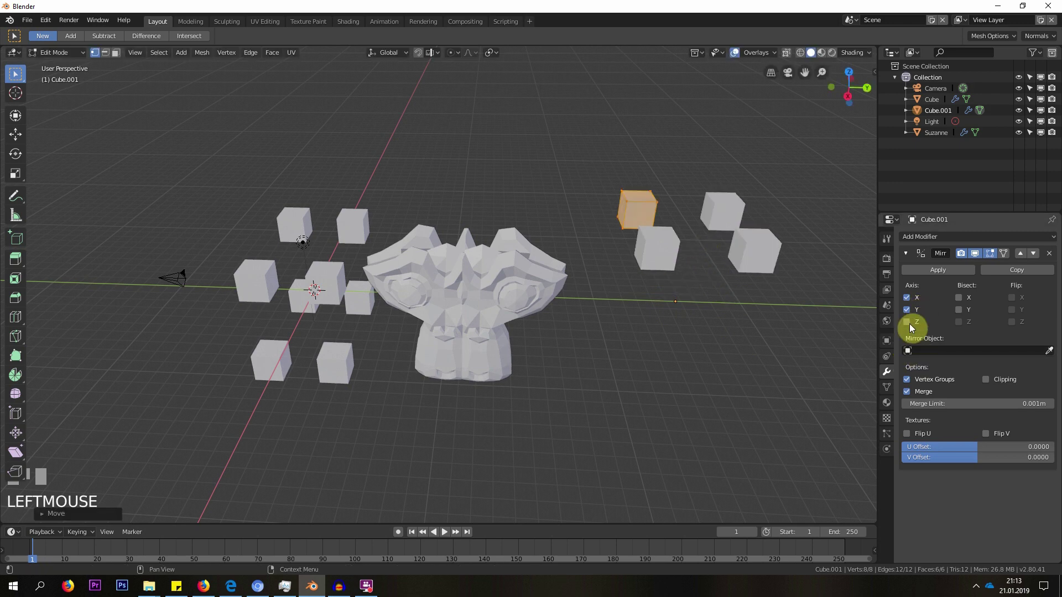
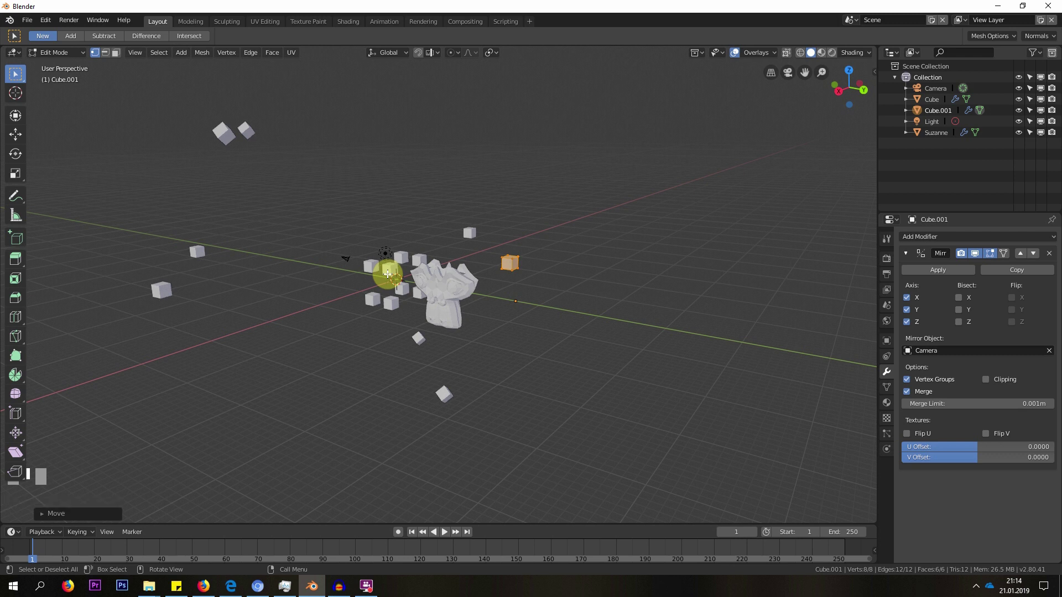
- Select the camera, move it and rotate it so the mirrored copies shift around
key("Tab")
left_click(348, 262)
key("g")
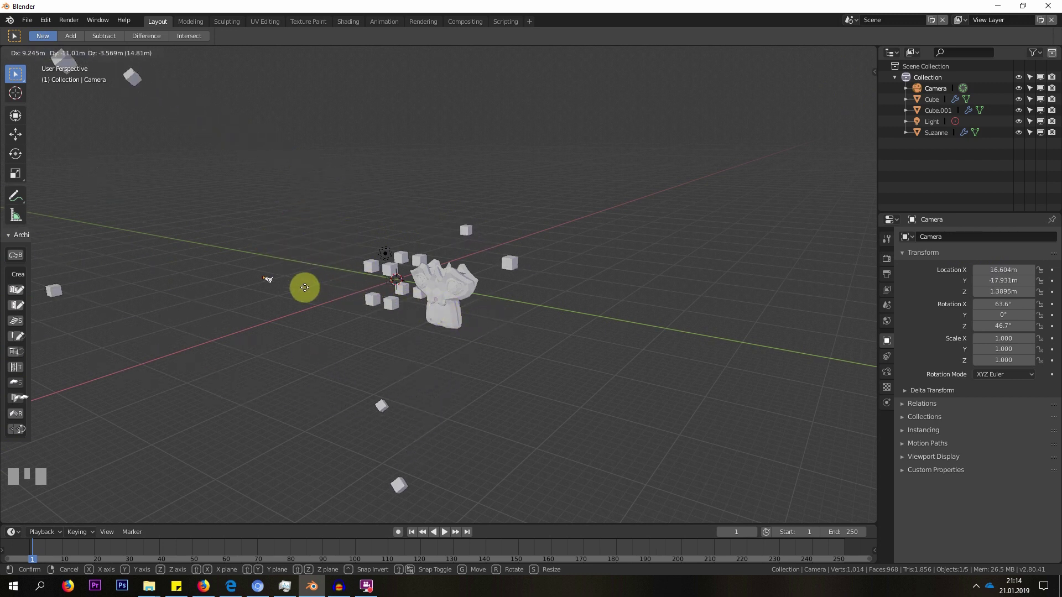
left_click(370, 266)
key("r")
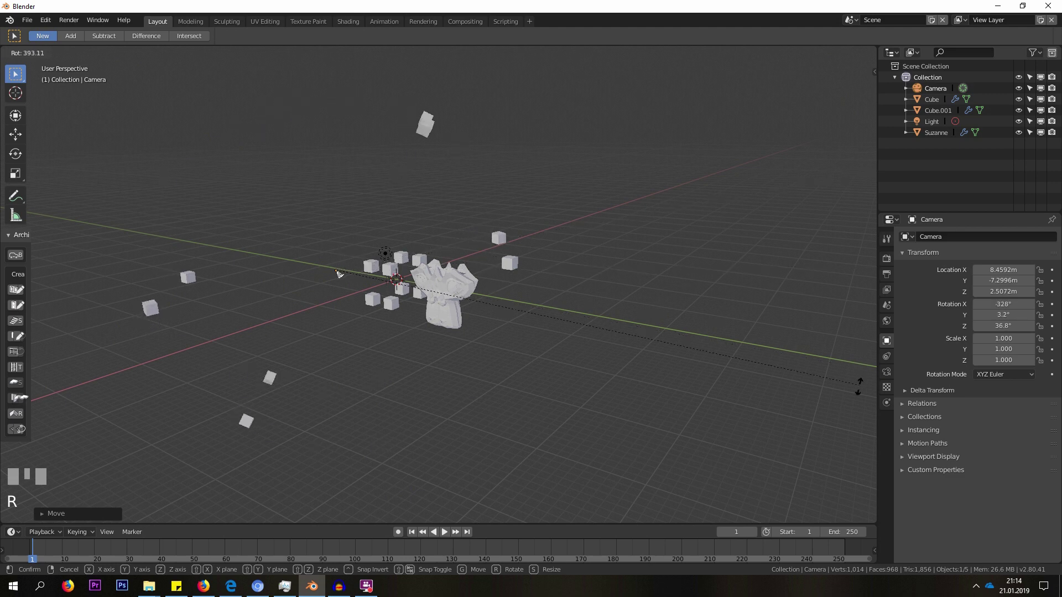
left_click(364, 367)
key("Return")
- Delete Cube.001 with its scattered copies and make Suzanne the active object
left_click_drag(338, 239, 426, 279)
left_click_drag(426, 279, 417, 224)
left_click(416, 224)
left_click(403, 269)
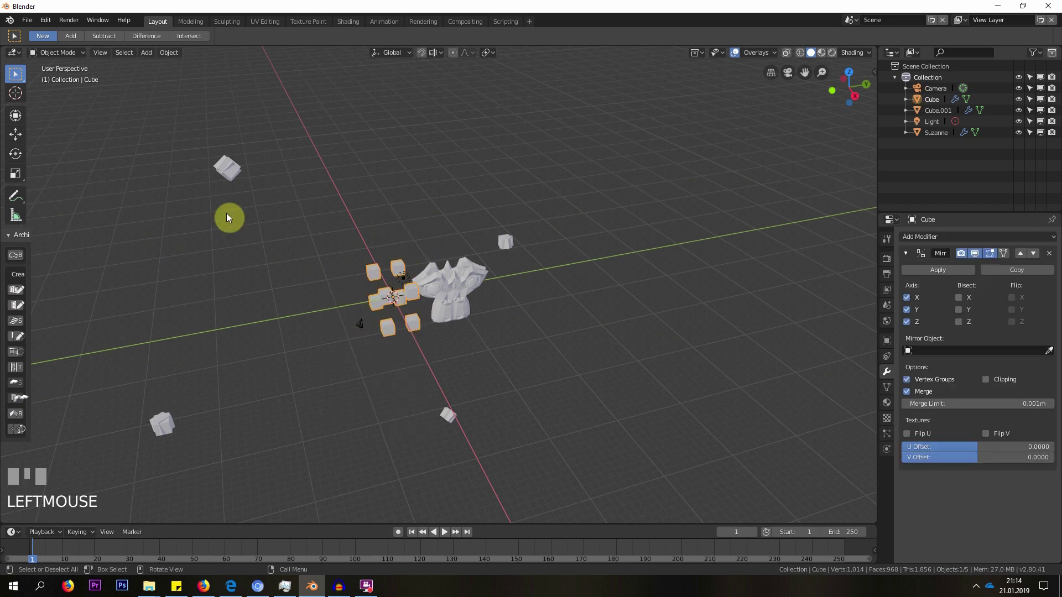
left_click(232, 171)
key("Delete")
left_click(480, 264)
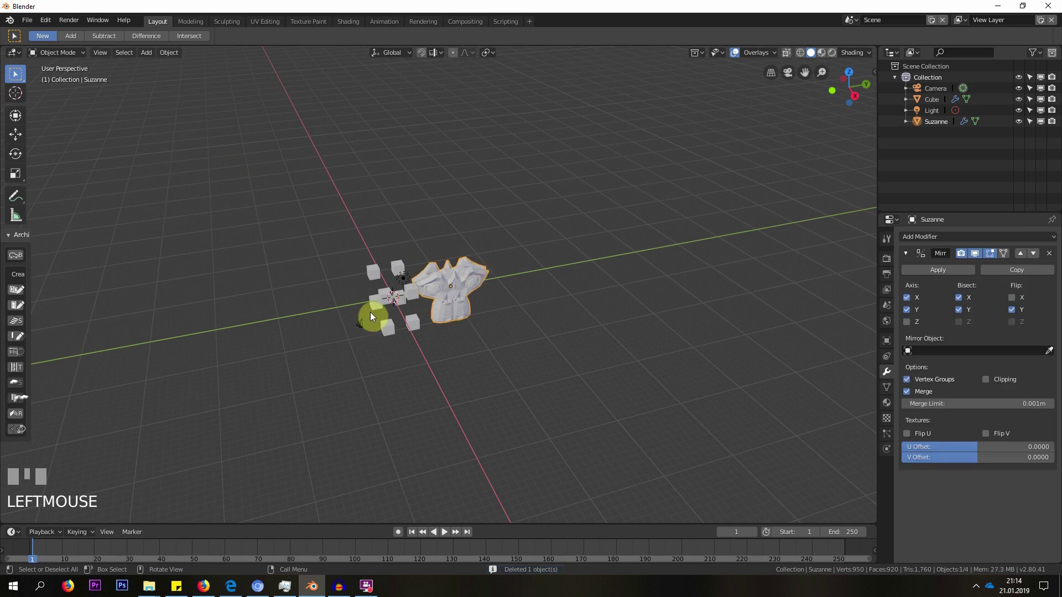
- Remove Suzanne, enlarge the remaining cube and enter Edit Mode on its mesh
scroll("up", 3)
left_click_drag(288, 296, 557, 165)
scroll("up", 3)
key("Tab")
key("g")
left_click(557, 164)
key("z")
left_click_drag(447, 174, 670, 334)
- Enable Clipping on the cube's X, Y, Z Mirror modifier and bring up viewport shading
scroll("up", 3)
scroll("up", 3)
scroll("up", 3)
key("g")
left_click(670, 334)
left_click_drag(680, 334, 1011, 380)
left_click(1010, 379)
key("z")
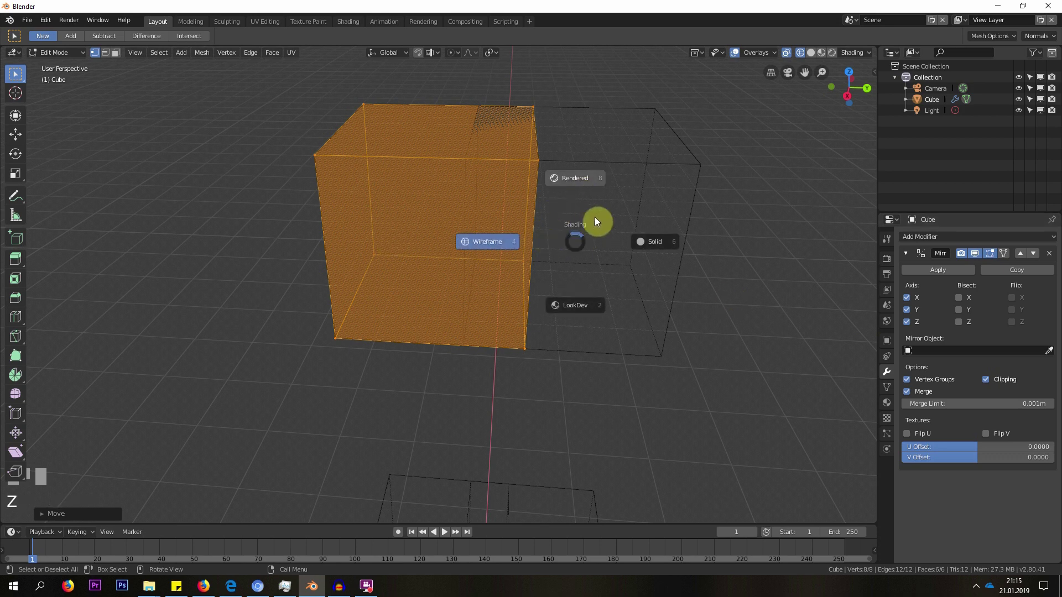
- Switch to wireframe shading, select a corner vertex and move it against the mirror seam
left_click(620, 236)
left_click_drag(552, 188, 551, 203)
key("1")
left_click_drag(551, 203, 557, 195)
left_click(557, 194)
key("g")
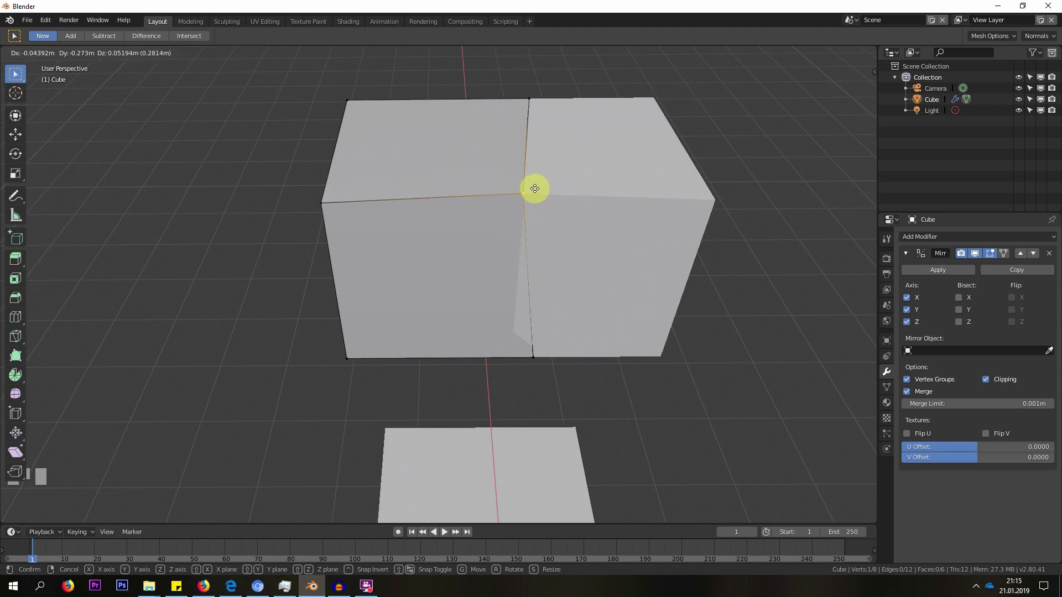
left_click(538, 252)
key("g")
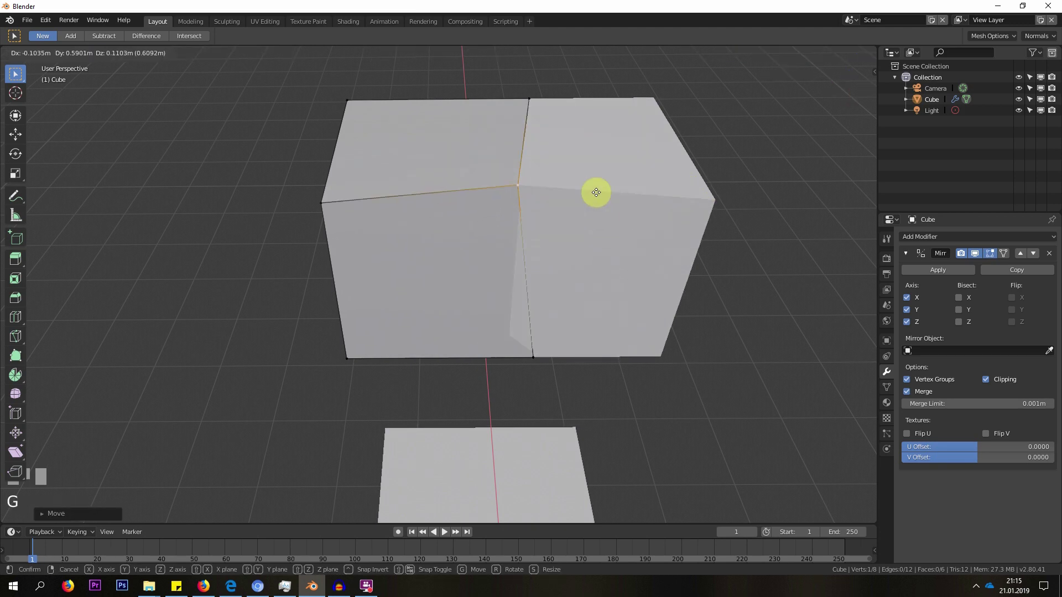
left_click(576, 233)
- Turn Clipping back off and start dragging the corner vertex away from the seam
left_click_drag(544, 226, 437, 291)
left_click(437, 291)
left_click_drag(451, 269, 535, 372)
key("g")
left_click(535, 372)
left_click_drag(481, 288, 504, 292)
key("g")
left_click(503, 291)
left_click_drag(503, 292, 505, 211)
left_click(505, 211)
key("g")
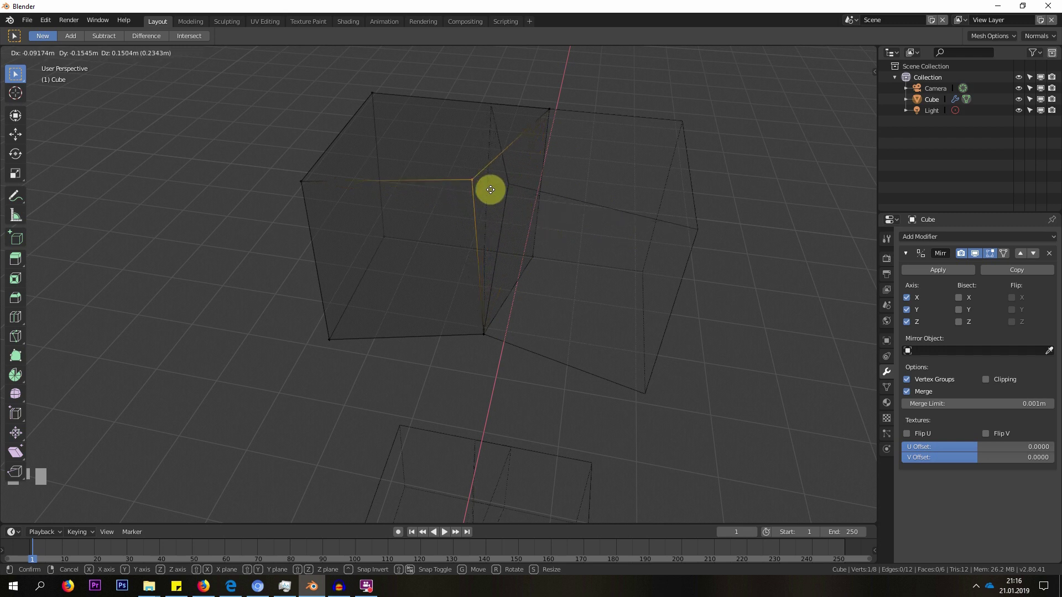
- Place the corner vertex away from the seam and view the four skewed blocks in Solid shading
left_click(495, 214)
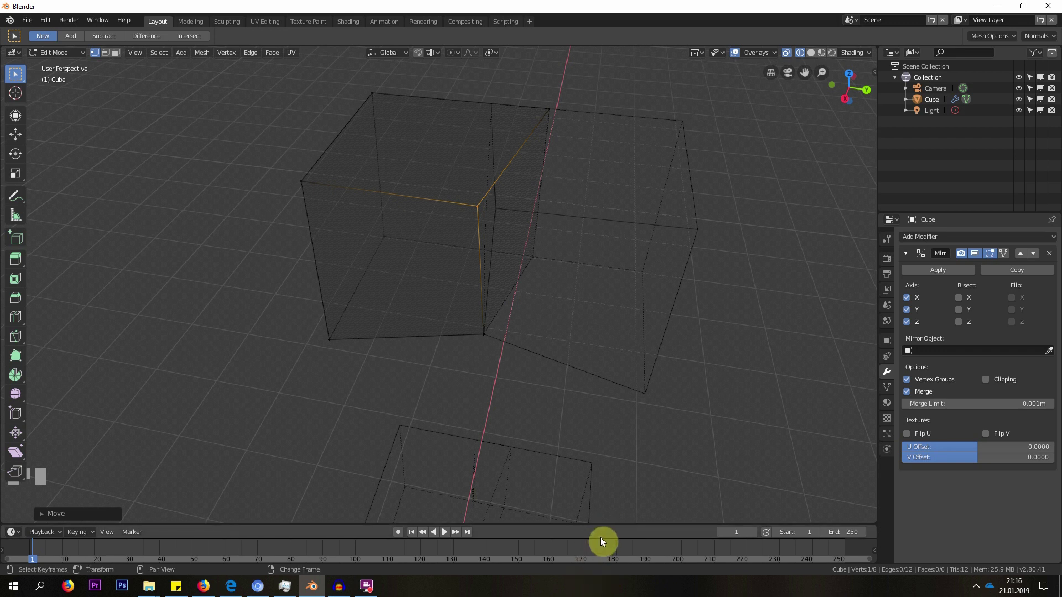
left_click(497, 207)
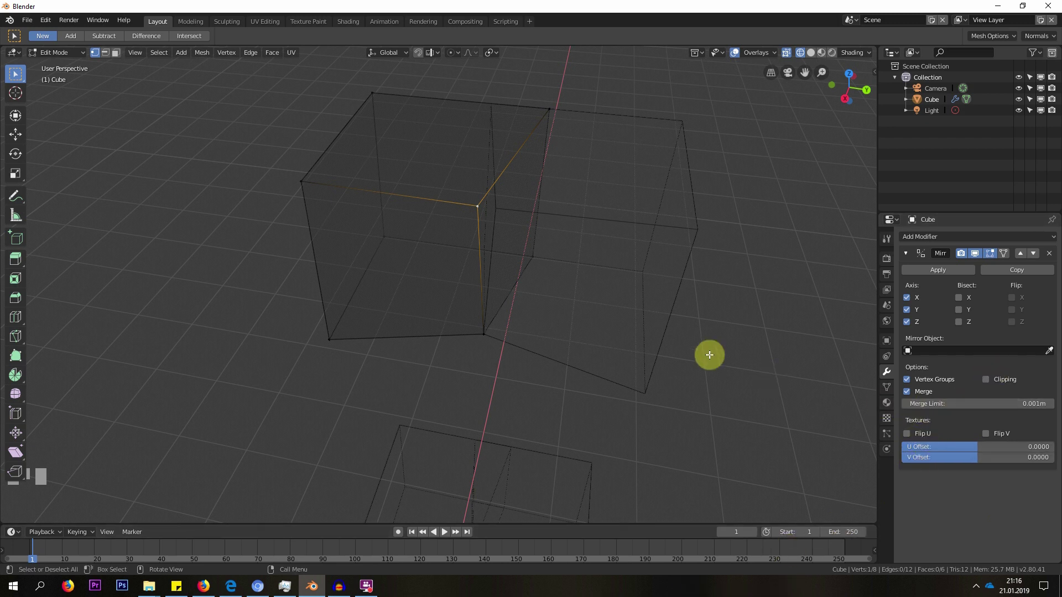
key("z")
left_click(779, 336)
scroll("down", 3)
left_click_drag(545, 307, 654, 263)
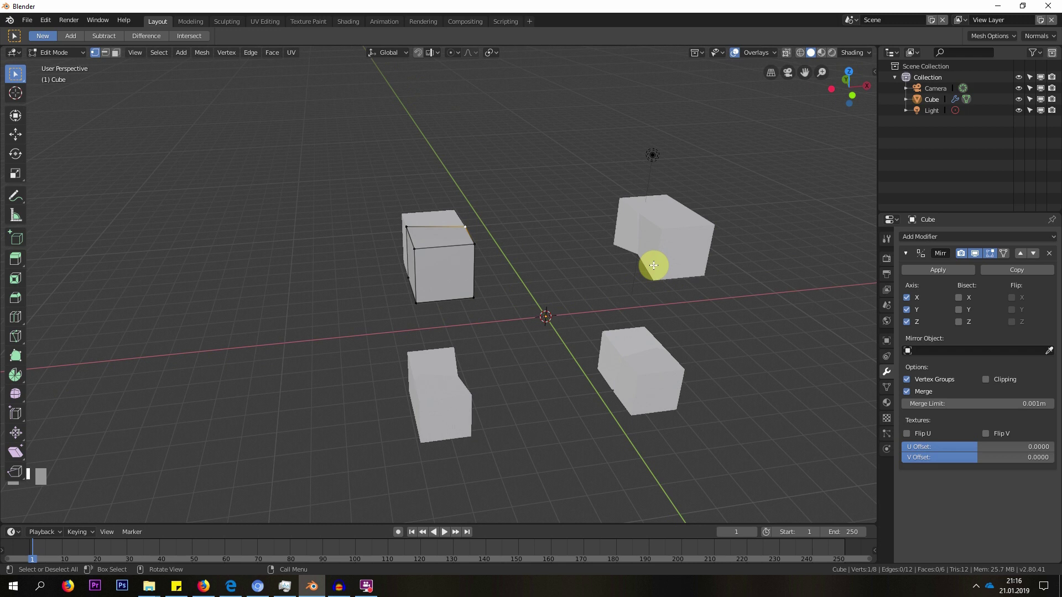